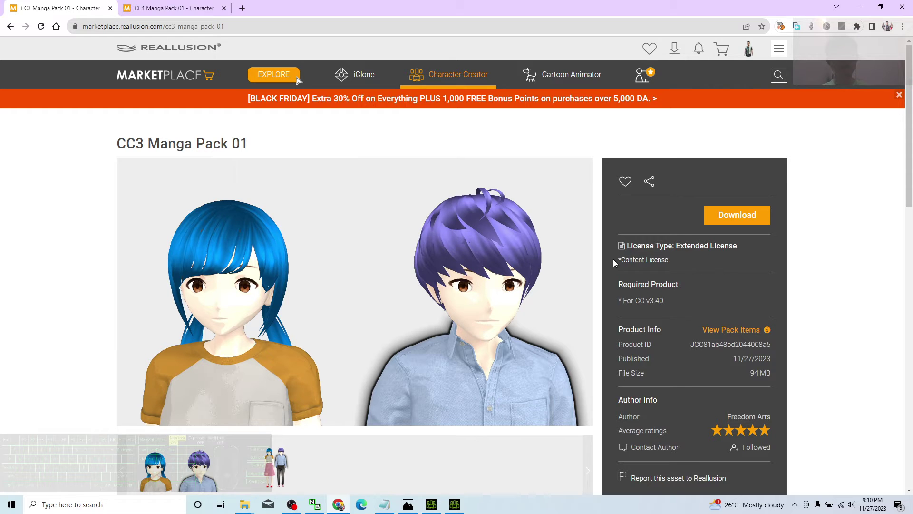
# Switch from the CC3 Manga Pack 01 browser page back to the Character Creator 3 window
pyautogui.click(175, 6)
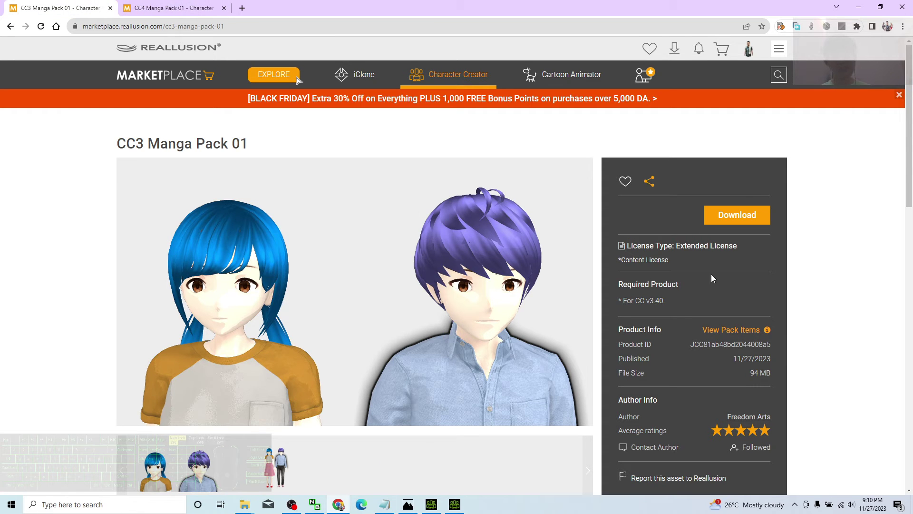
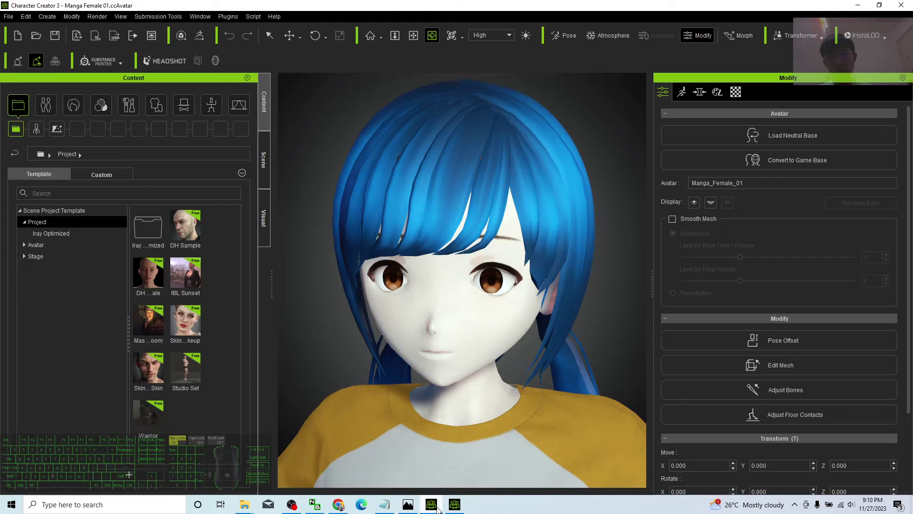
# Zoom the viewport out to frame the Manga Female avatar from head to feet
pyautogui.scroll(-3)
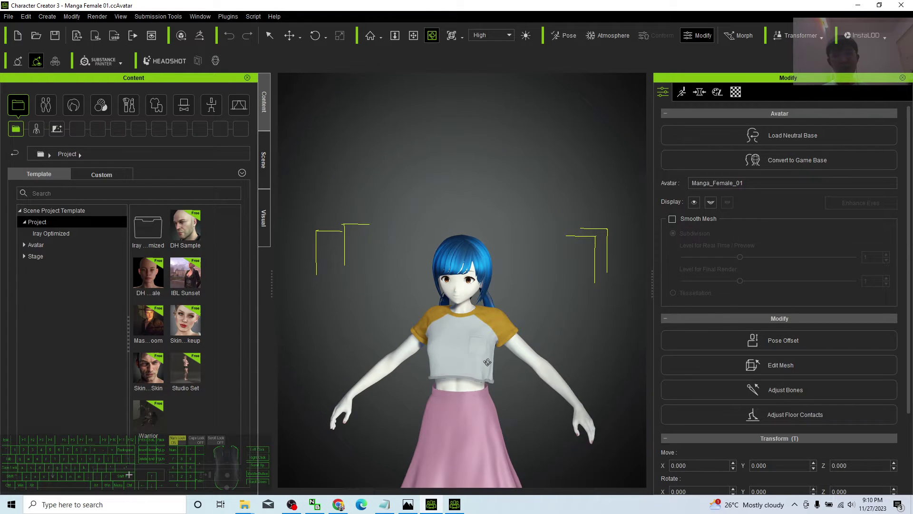
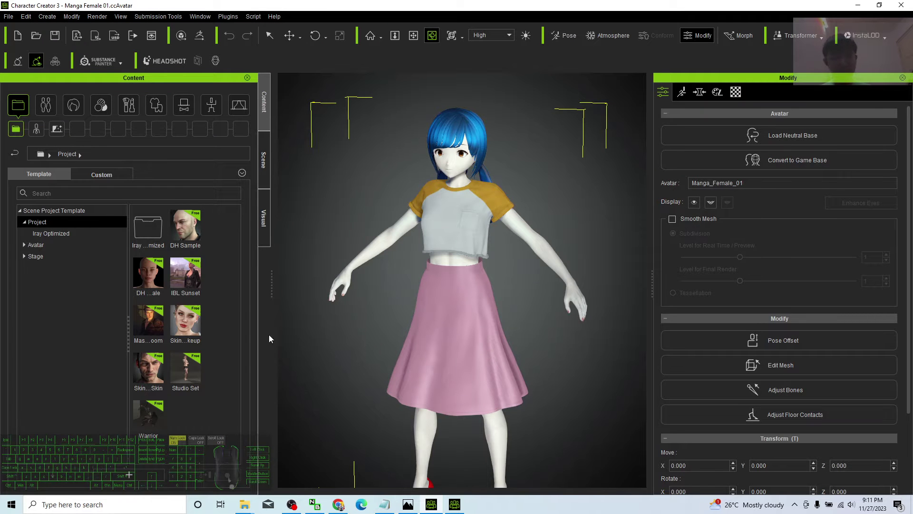
# Bring up the Notepad upload notes listing the CC3 and CC4 Manga Pack 01 links
pyautogui.click(389, 507)
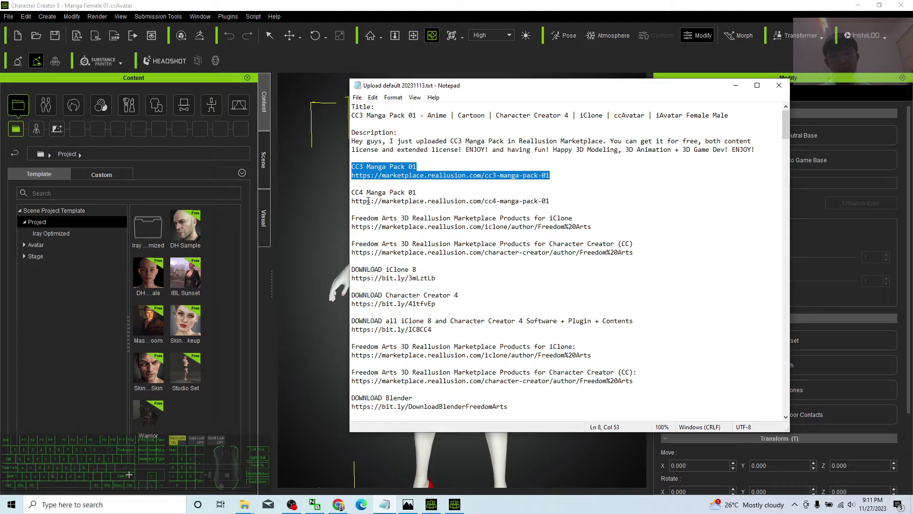
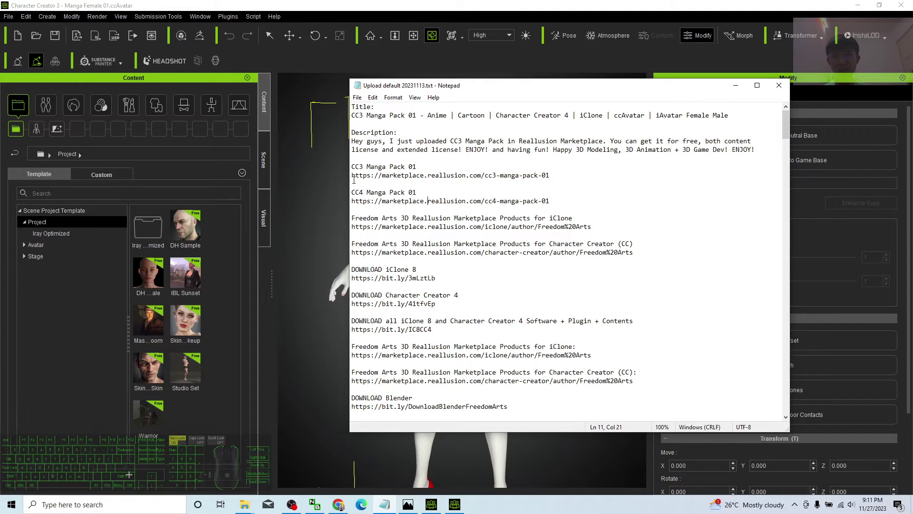
# Put the notes away and switch to the CC3 Manga Pack 01 marketplace page
pyautogui.click(354, 6)
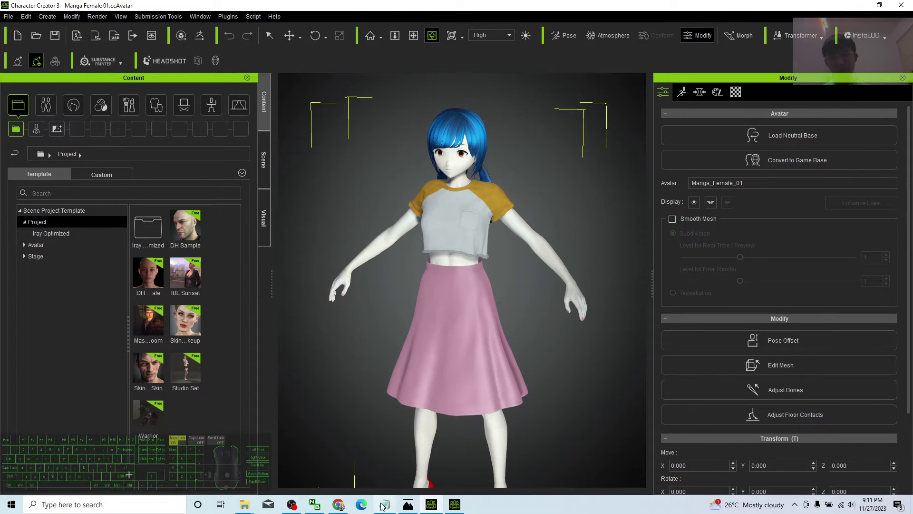
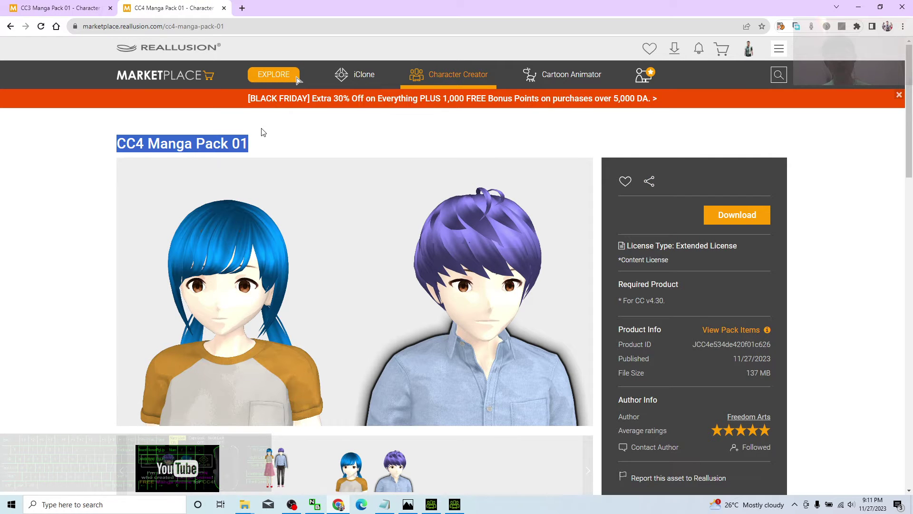
pyautogui.click(43, 6)
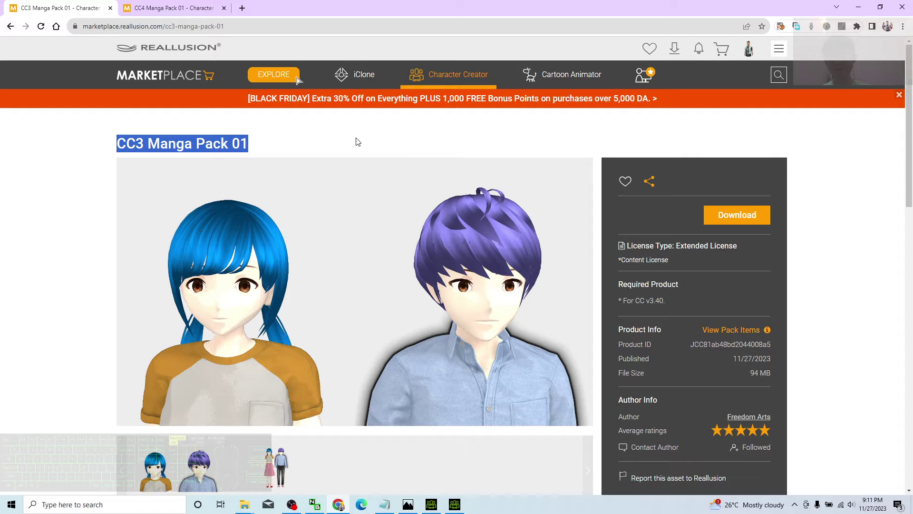
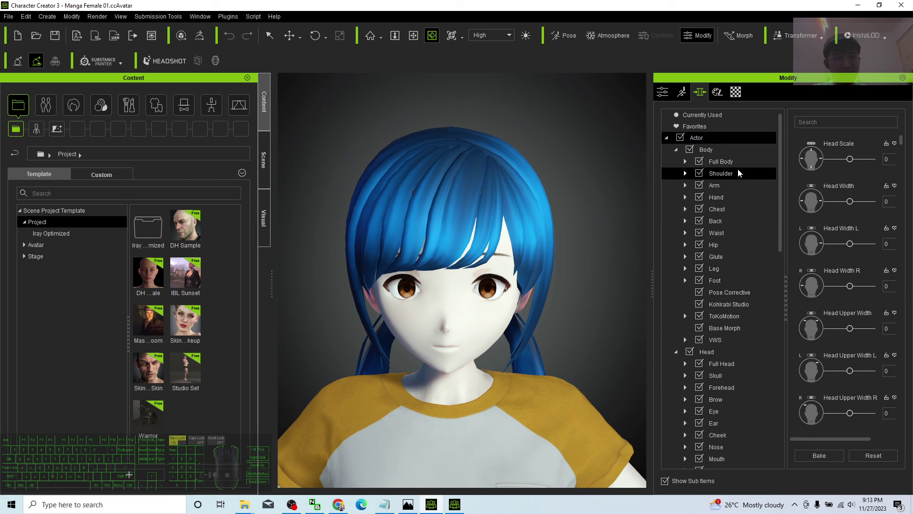
# Show the Currently Used morphs and raise Eyeball Iris Scale from 46 to 78
pyautogui.moveTo(782, 160); pyautogui.dragTo(783, 100)
pyautogui.click(705, 116)
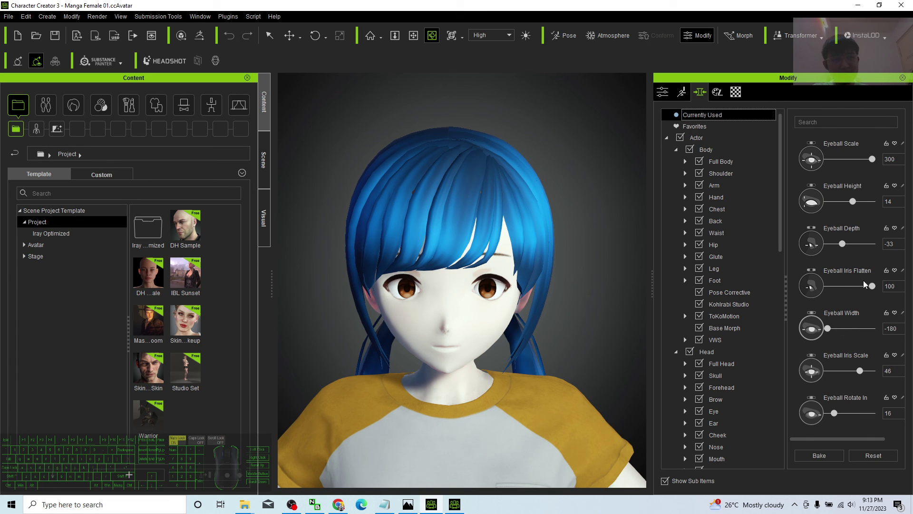
pyautogui.click(863, 372)
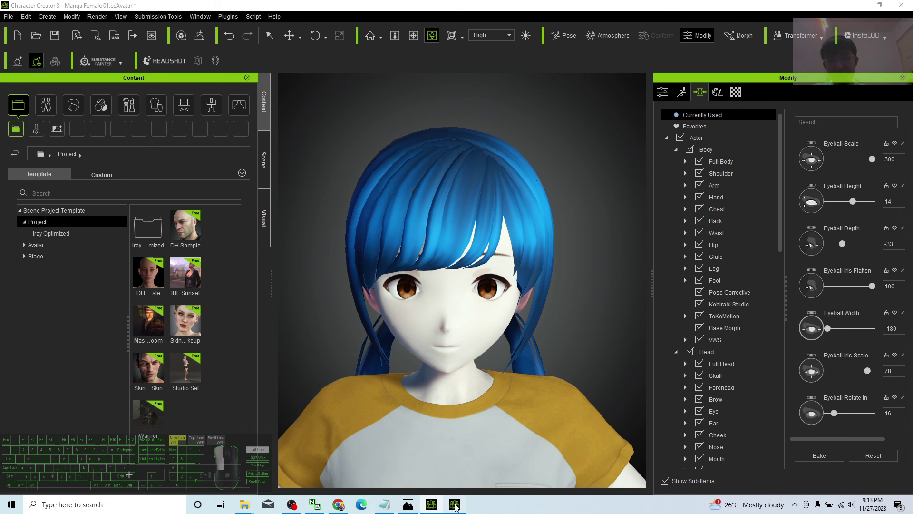